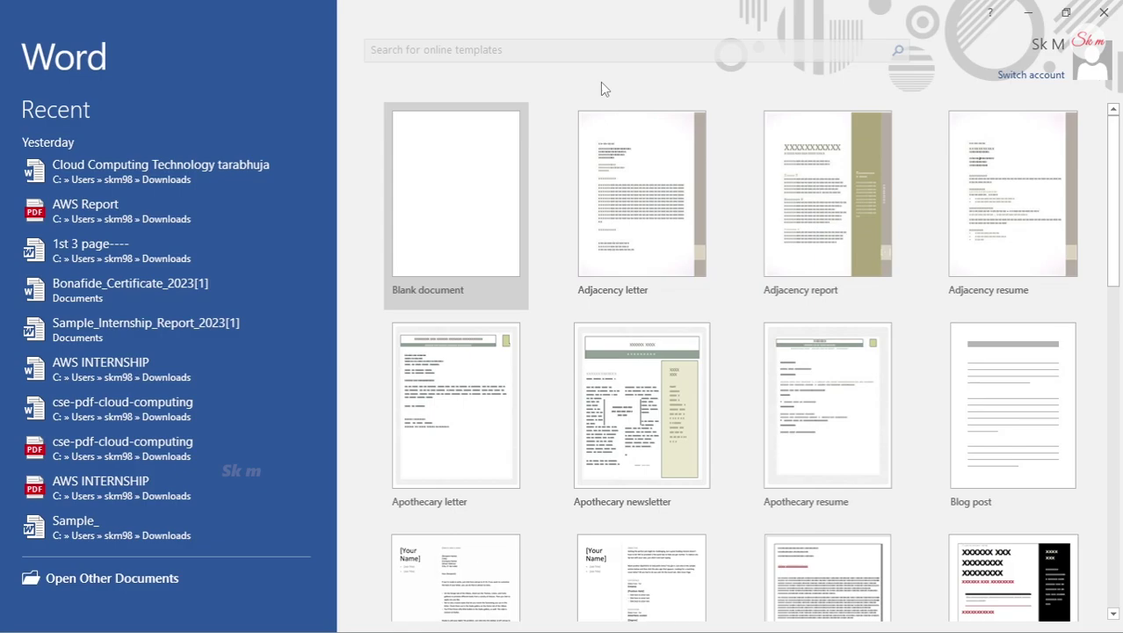
Step: Start a blank document and choose the Rounded Rectangle shape to draw
{"action": "left_click", "coordinate": [488, 154]}
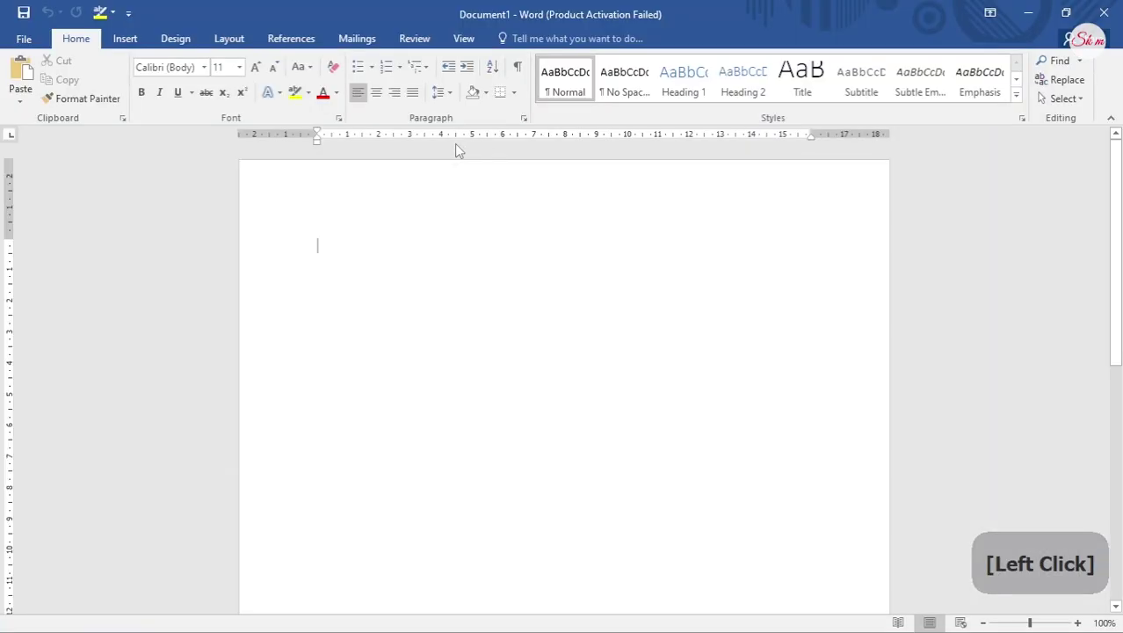
{"action": "left_click", "coordinate": [121, 65]}
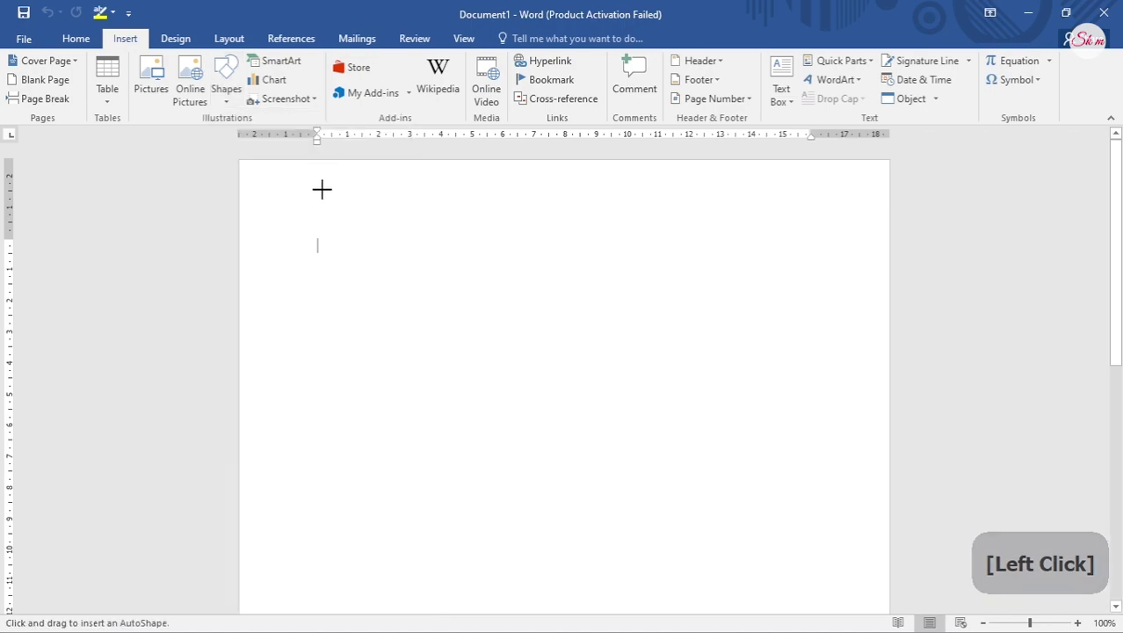
Step: Draw a large rounded rectangle across the page
{"action": "left_click", "coordinate": [120, 65]}
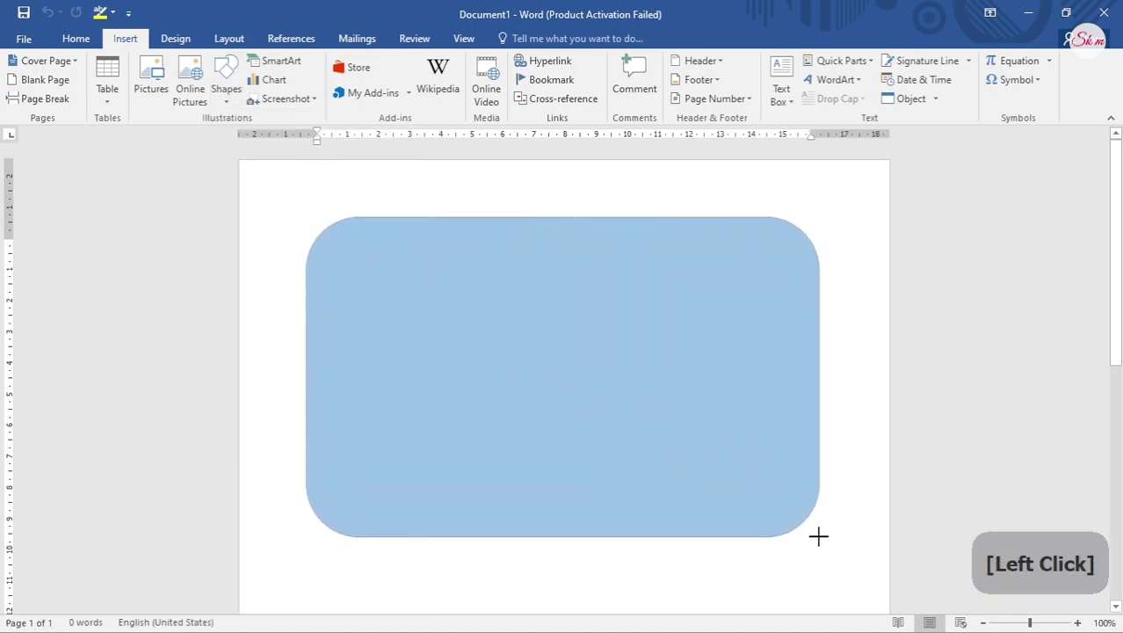
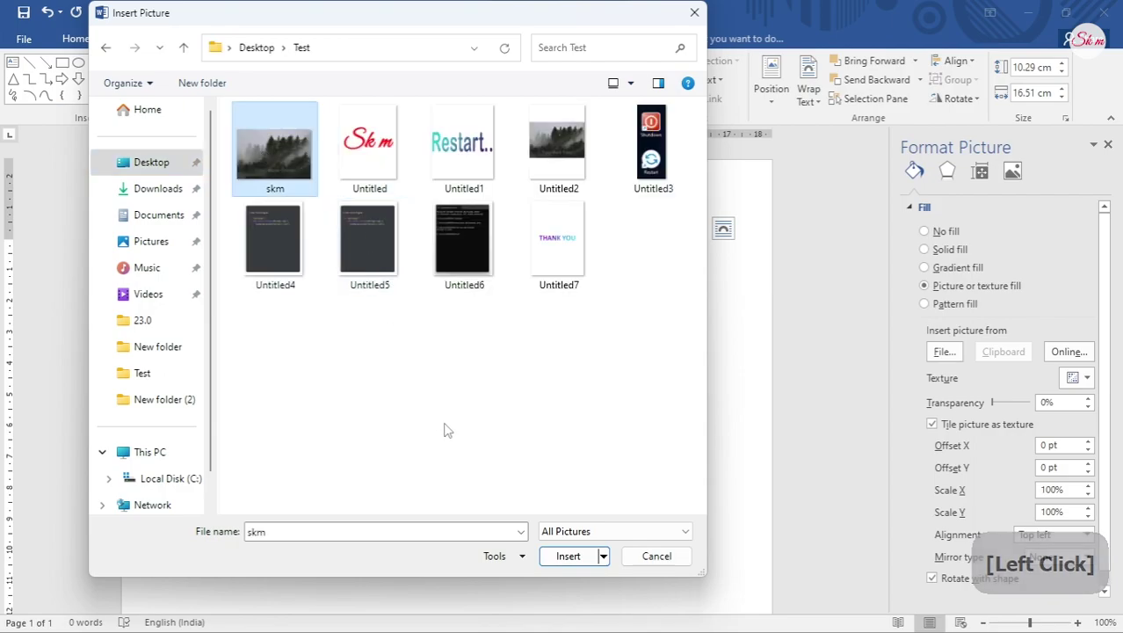
Step: Fill the rounded rectangle with the misty forest 'Plant More Trees' picture and reach its Shape Outline options
{"action": "left_click", "coordinate": [558, 569]}
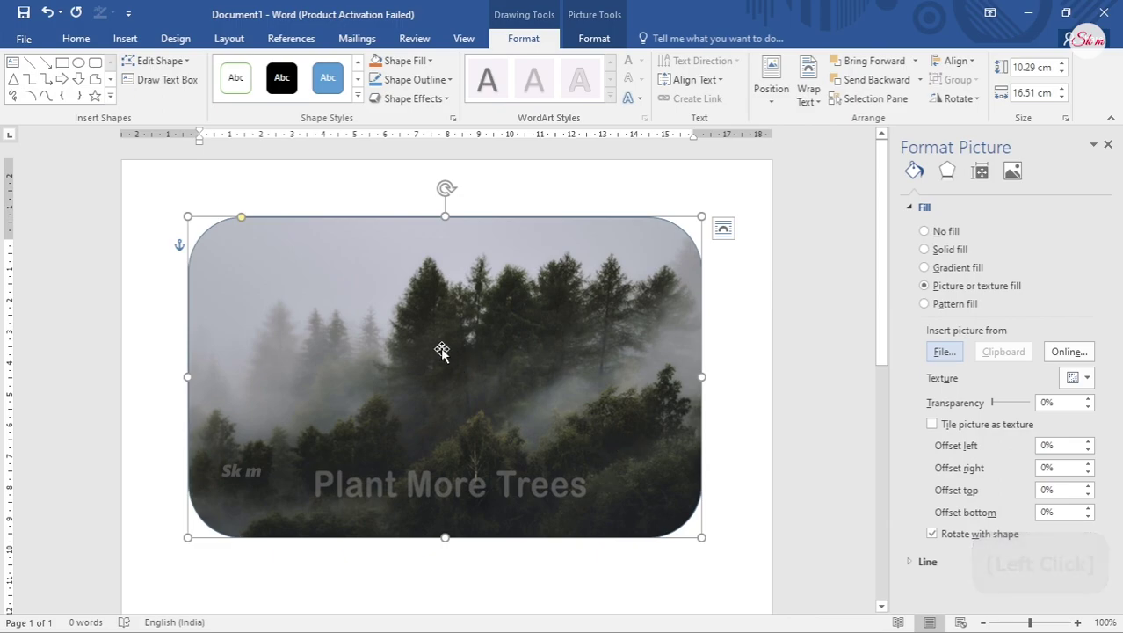
{"action": "left_click", "coordinate": [437, 222]}
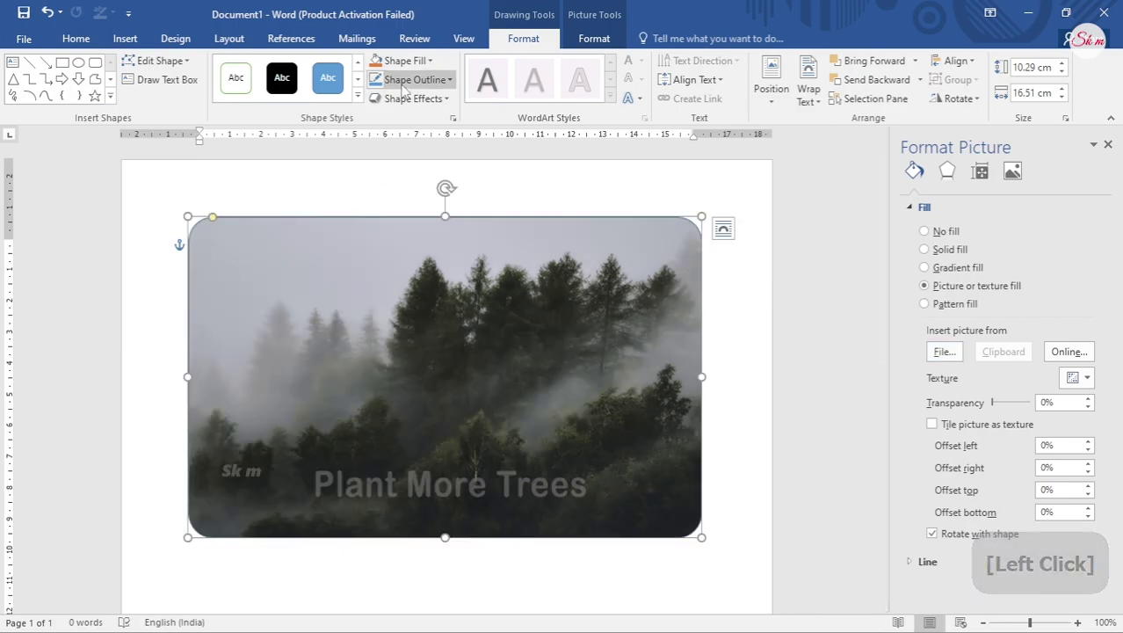
{"action": "left_click", "coordinate": [394, 223]}
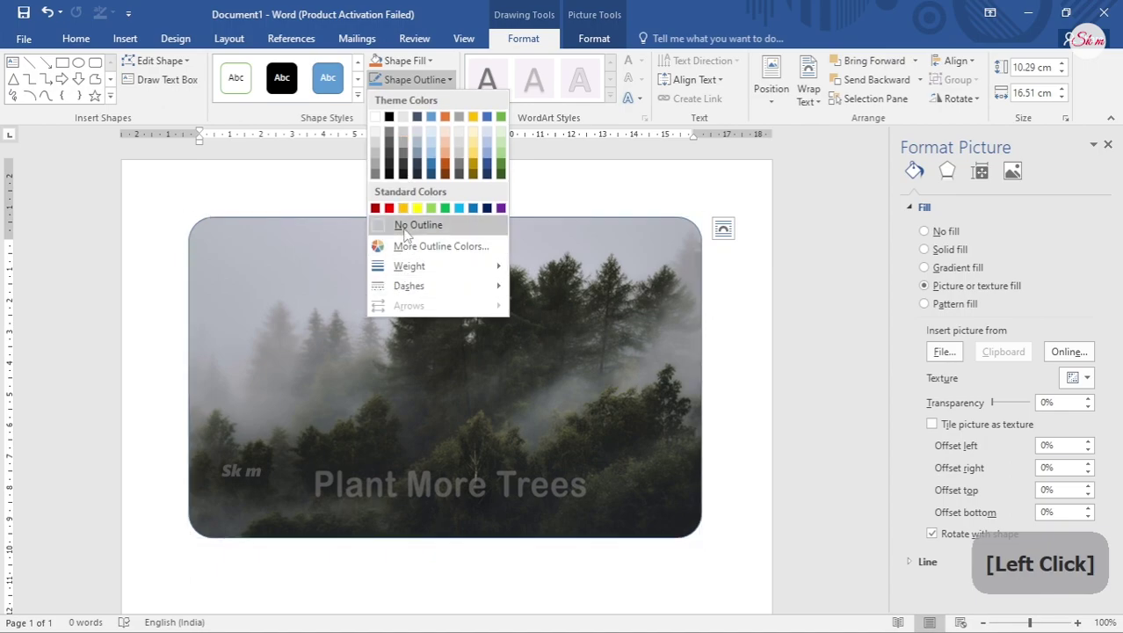
Step: Remove the shape's outline and raise the picture fill transparency to about 20% so it looks faded
{"action": "left_click", "coordinate": [998, 411]}
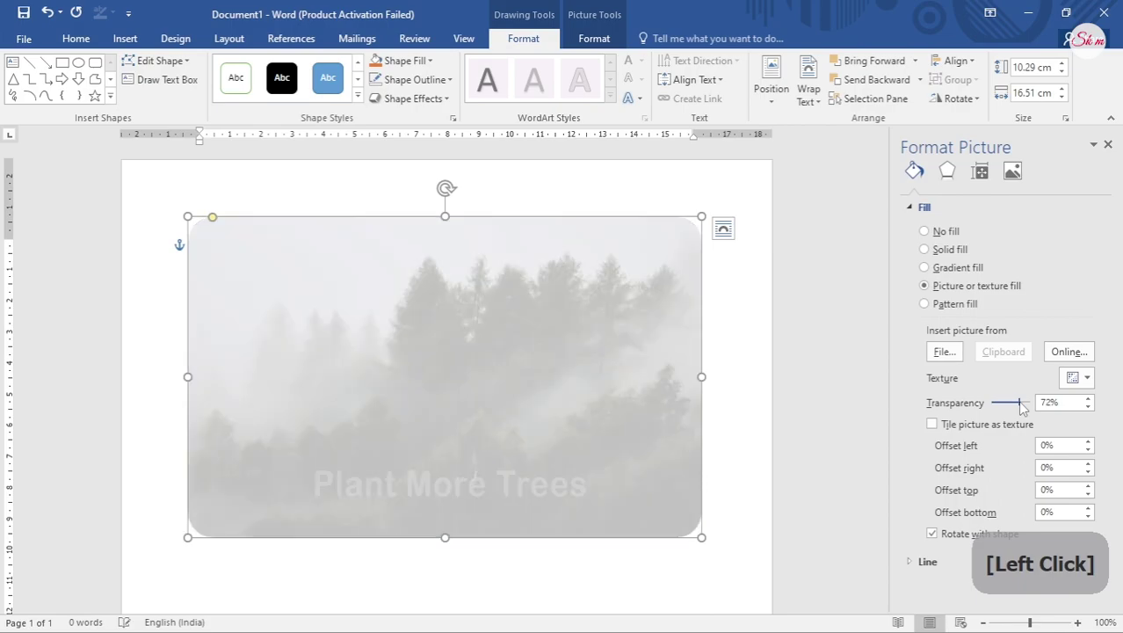
{"action": "left_click", "coordinate": [1025, 412]}
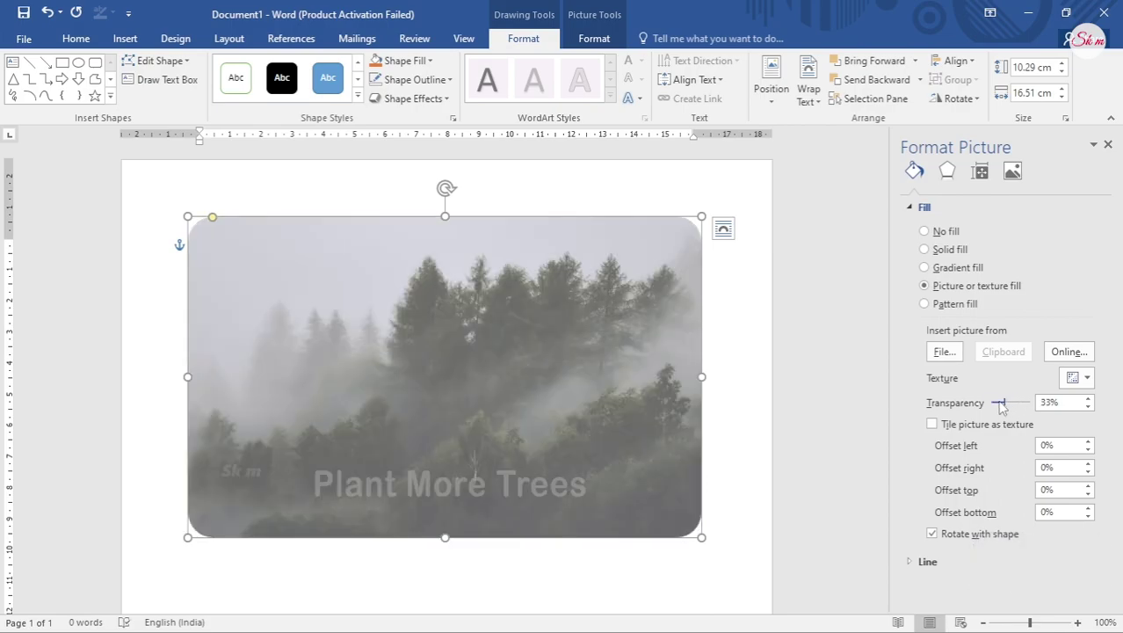
{"action": "left_click", "coordinate": [1004, 411]}
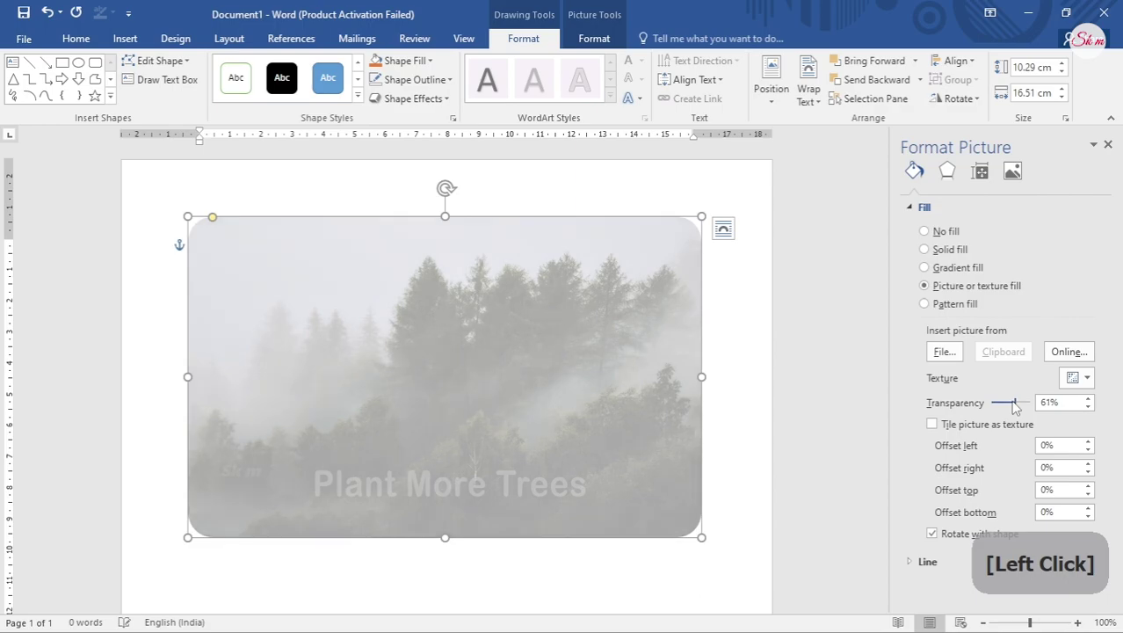
{"action": "left_click", "coordinate": [1022, 409]}
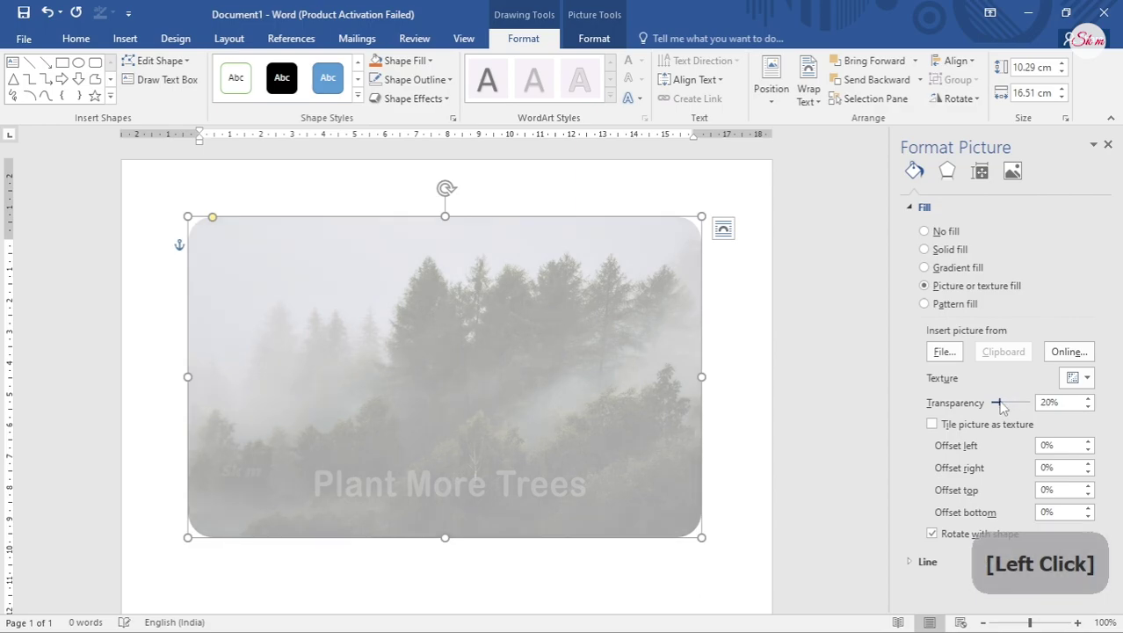